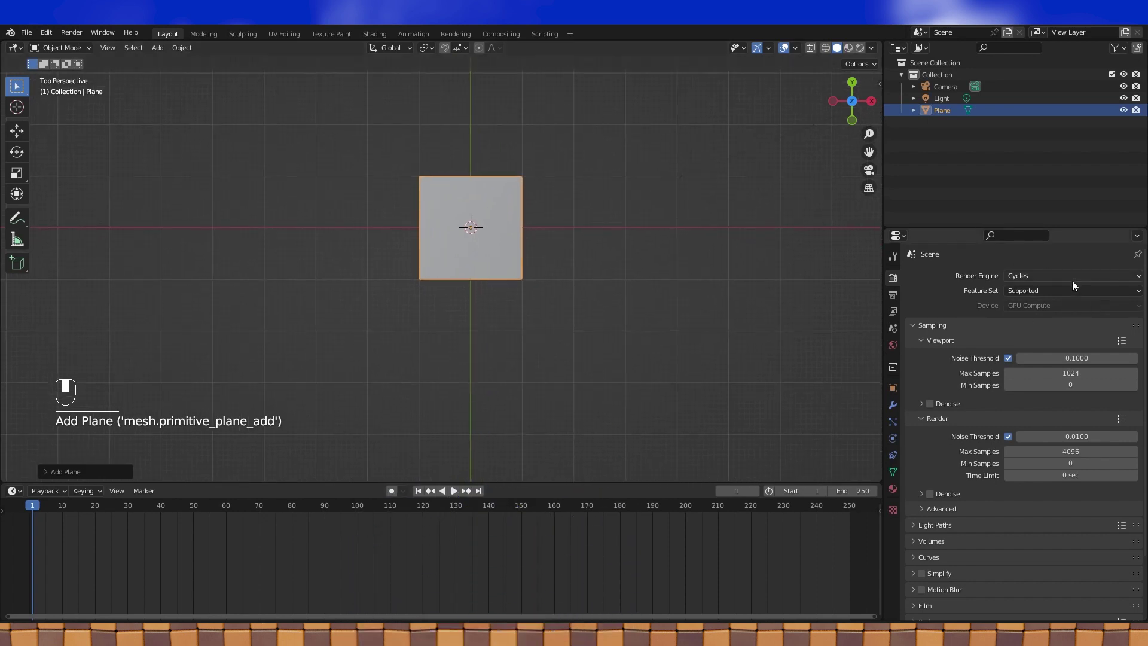
Step: Enlarge the lower editor area and switch the render engine to Eevee
drag(1075, 279, 595, 139)
drag(15, 325, 56, 380)
click(57, 379)
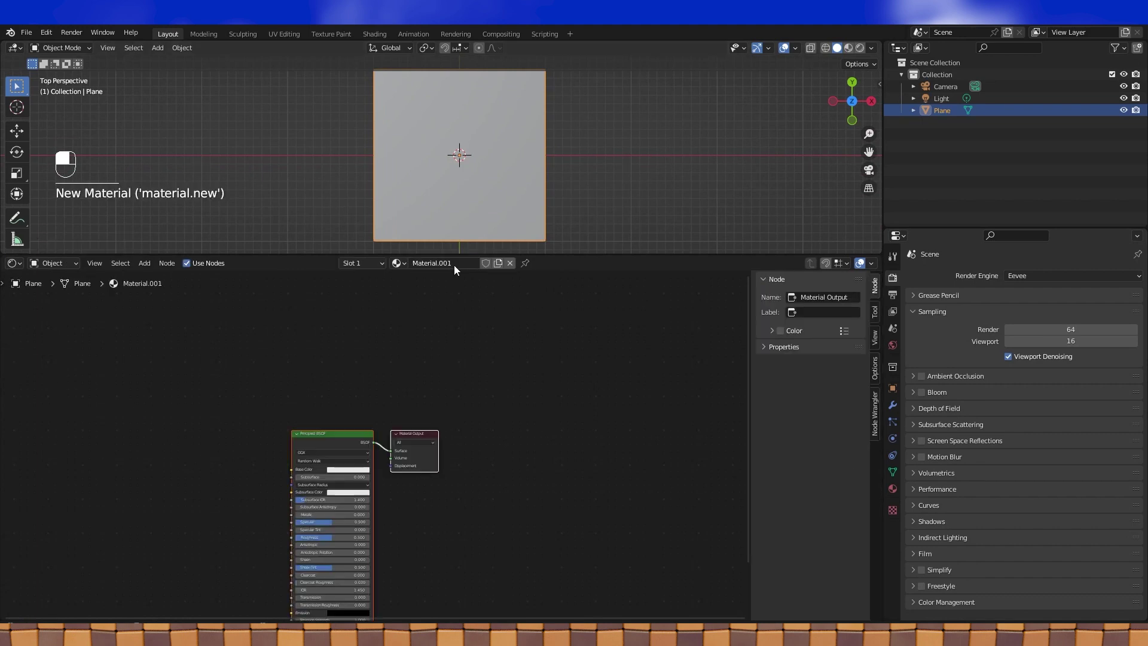
Step: Create a new material and bring up the node-switch menu on its Principled BSDF
drag(396, 349, 853, 49)
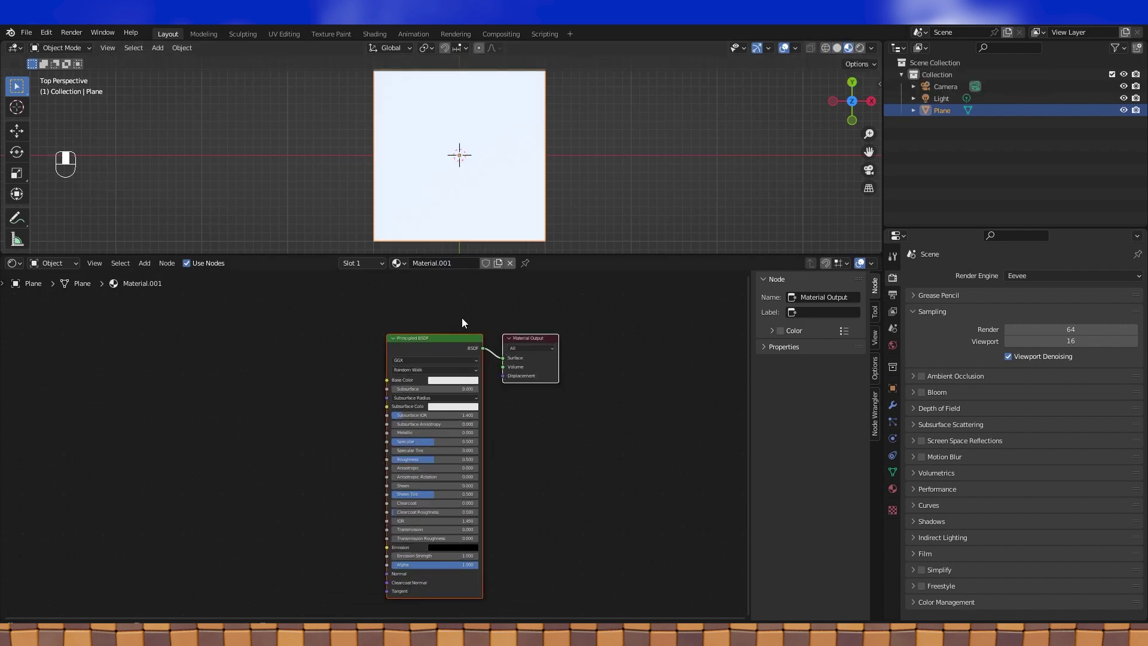
click(439, 384)
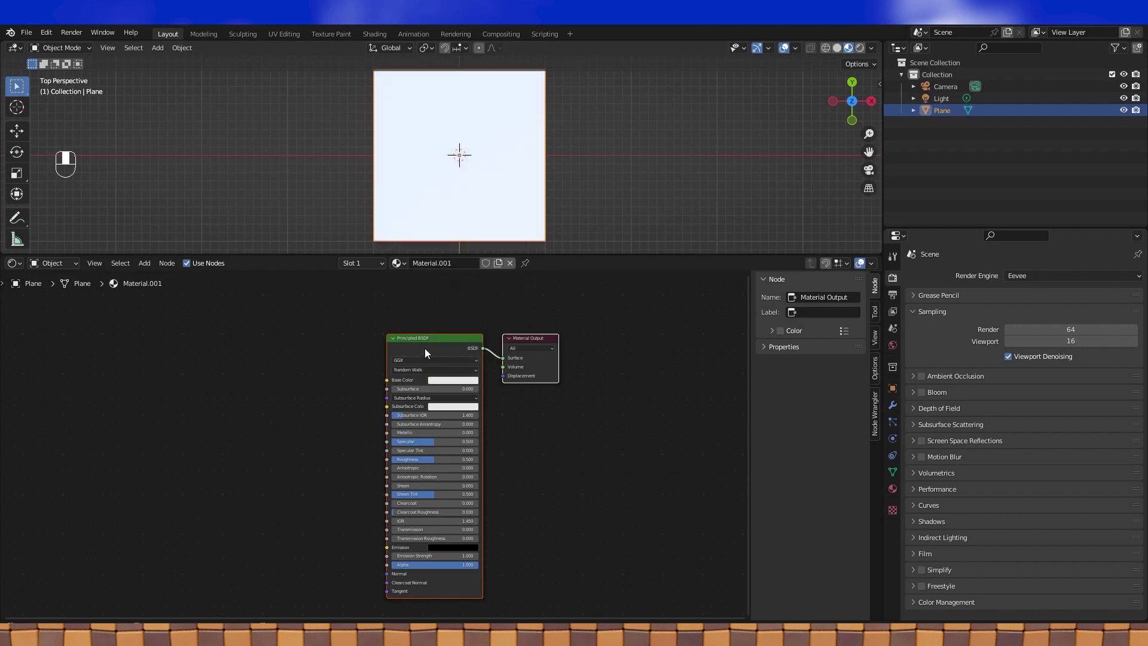
click(436, 347)
key(shift+s)
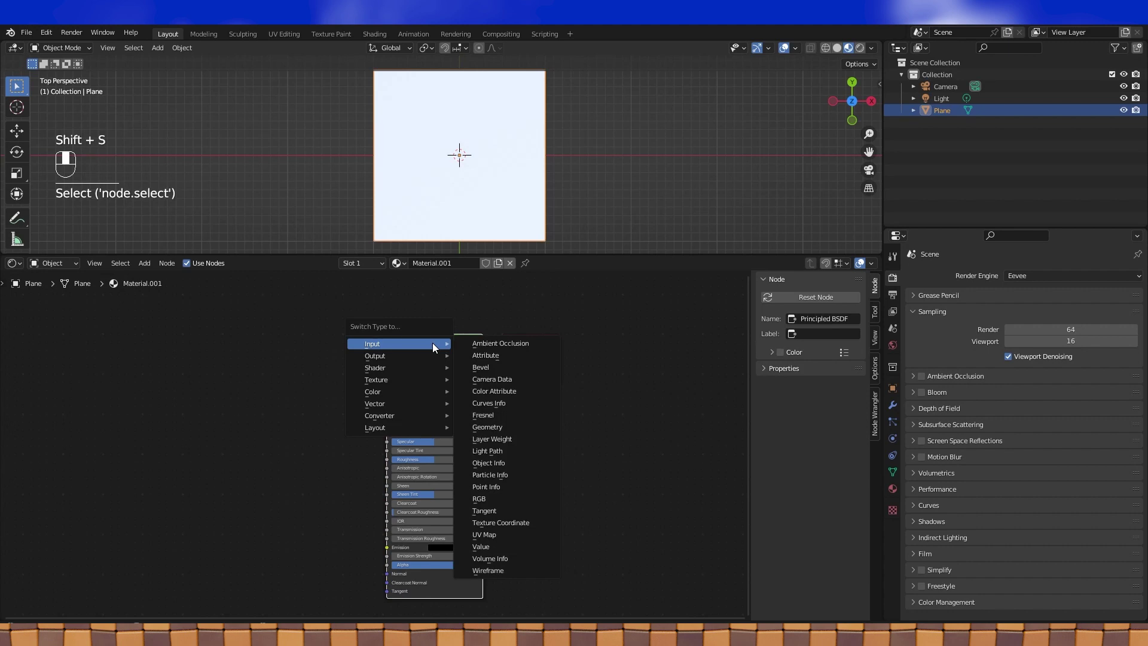
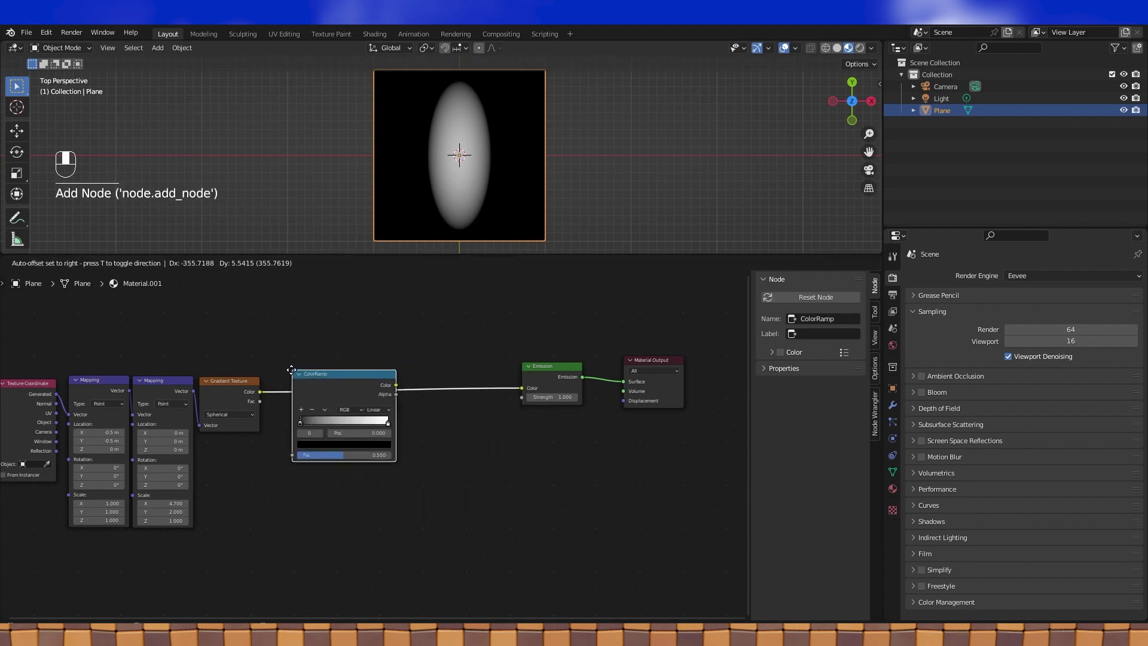
Step: Adjust the ColorRamp stops so the gradient becomes a hard-edged black oval on white
drag(295, 373, 486, 422)
drag(485, 422, 632, 437)
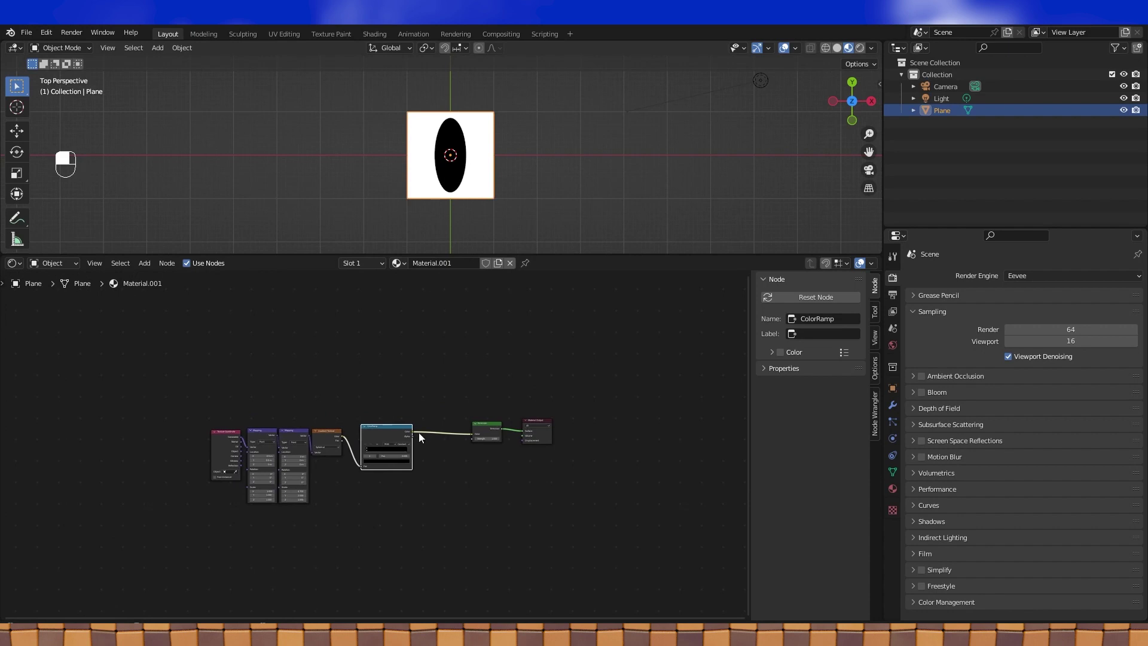
Step: Add a MixRGB node between the ColorRamp and the Emission shader
key(shift+a)
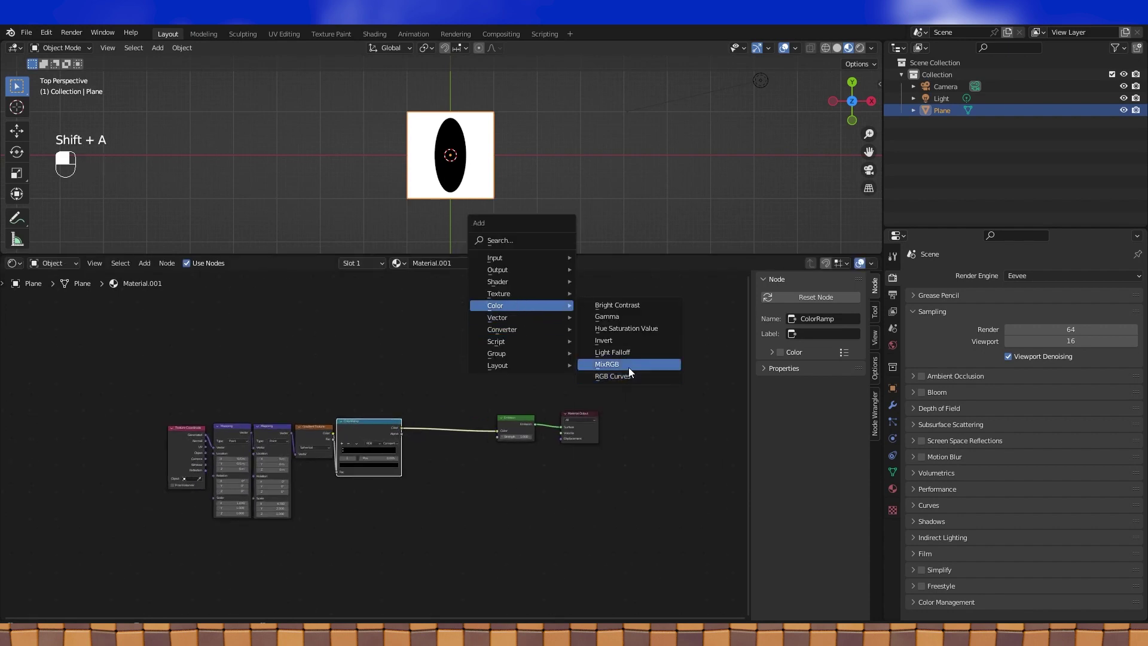
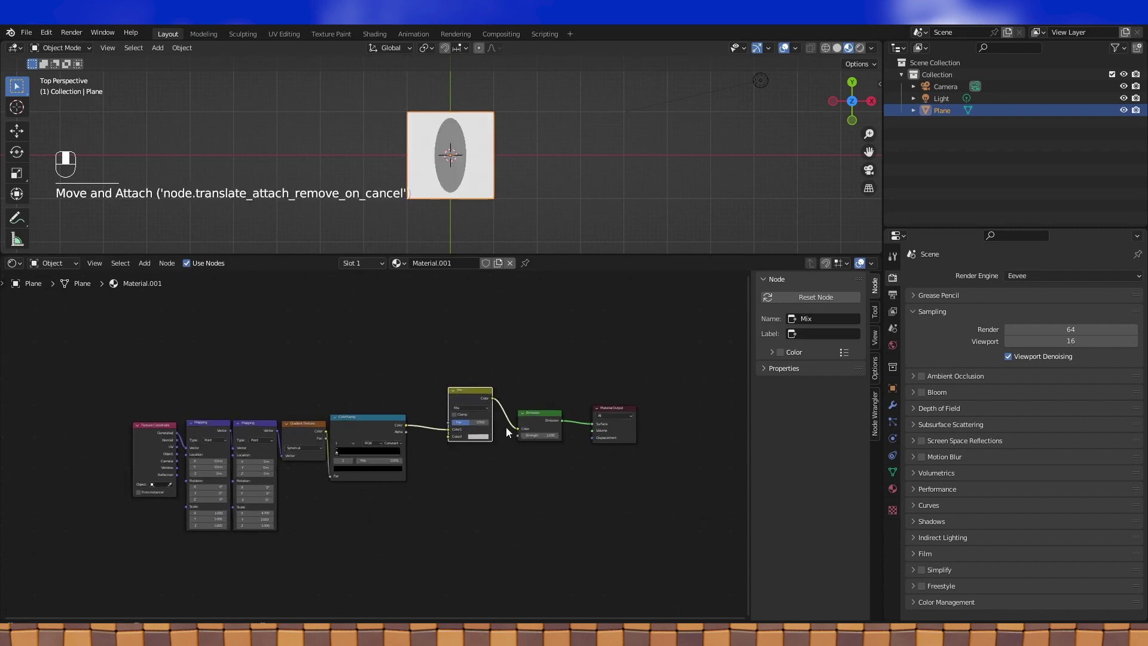
drag(467, 425, 456, 424)
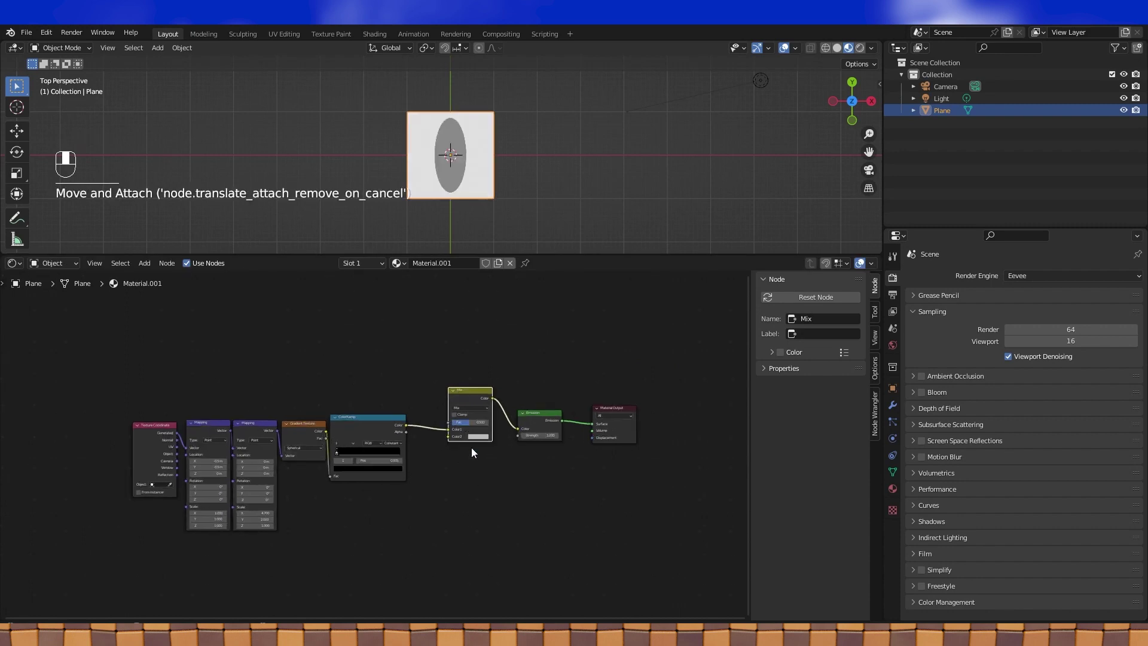
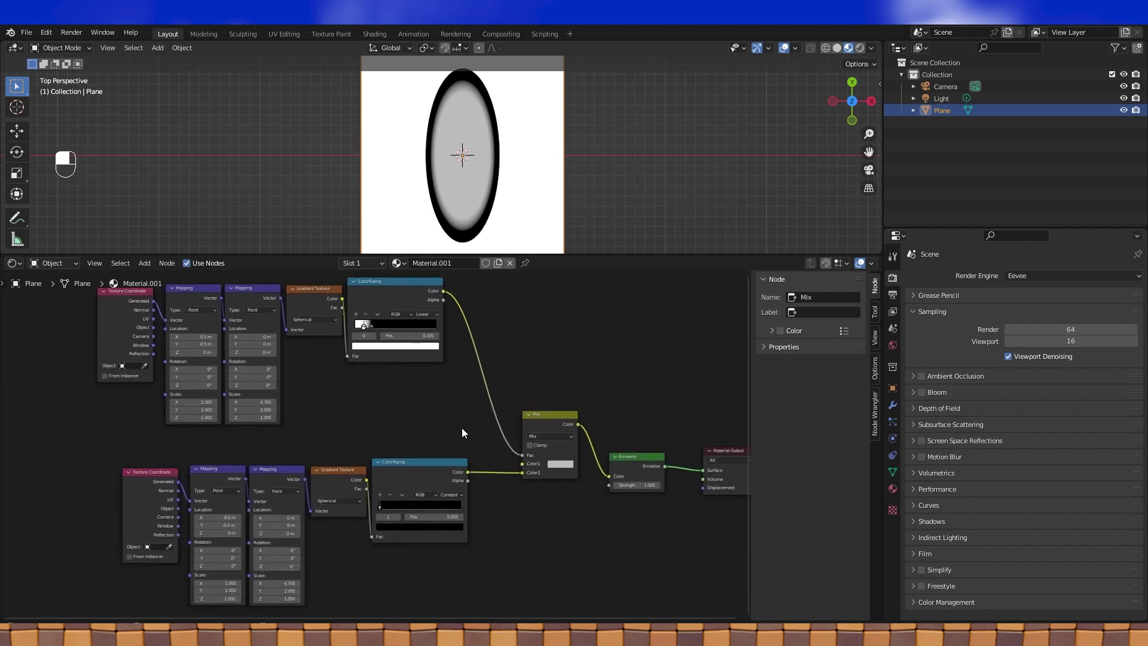
Step: Make the Mix node's inner oval colour bright green and box-select the lower texture chain
drag(565, 472, 163, 453)
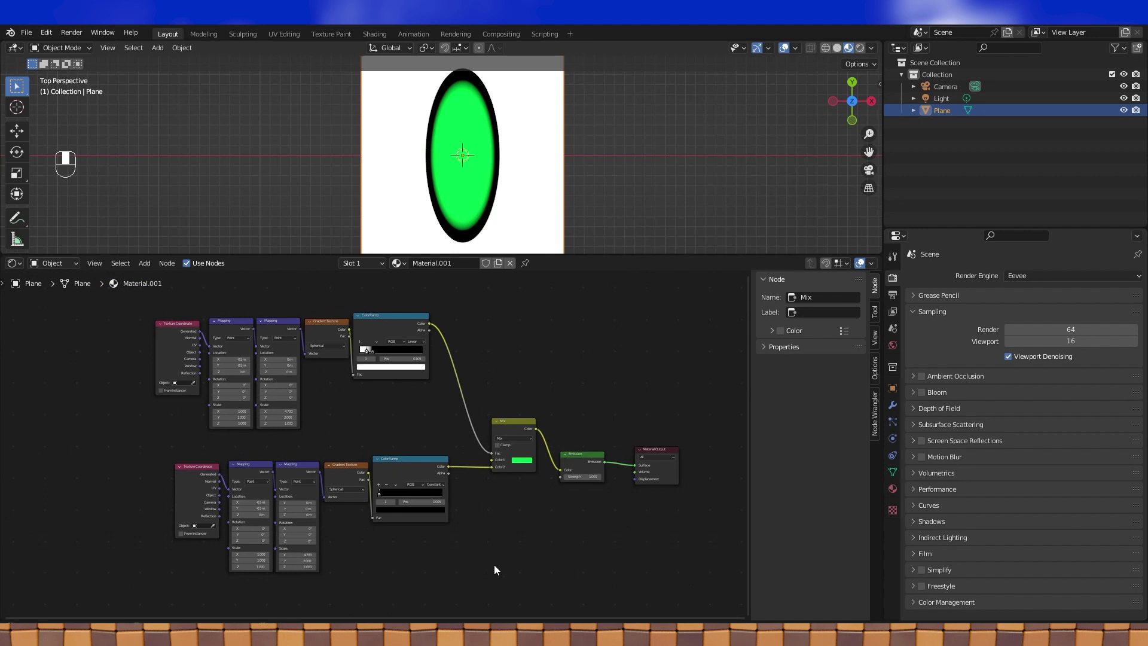
drag(398, 532, 536, 558)
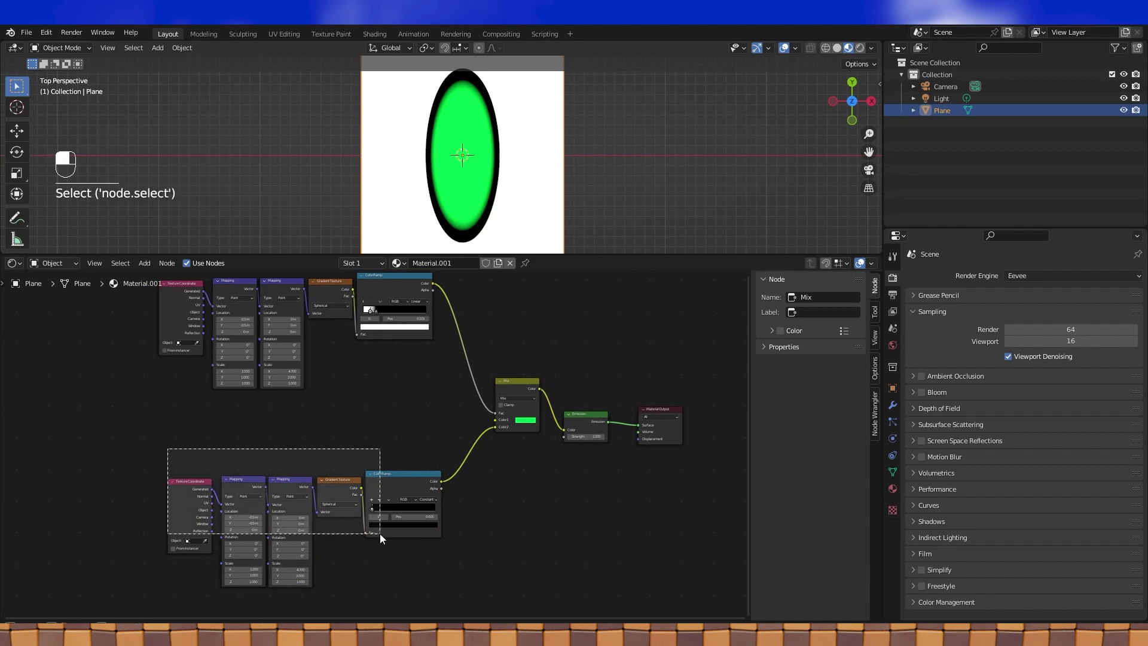
Step: Duplicate the lower Texture Coordinate and Mapping node chain
key(shift+d)
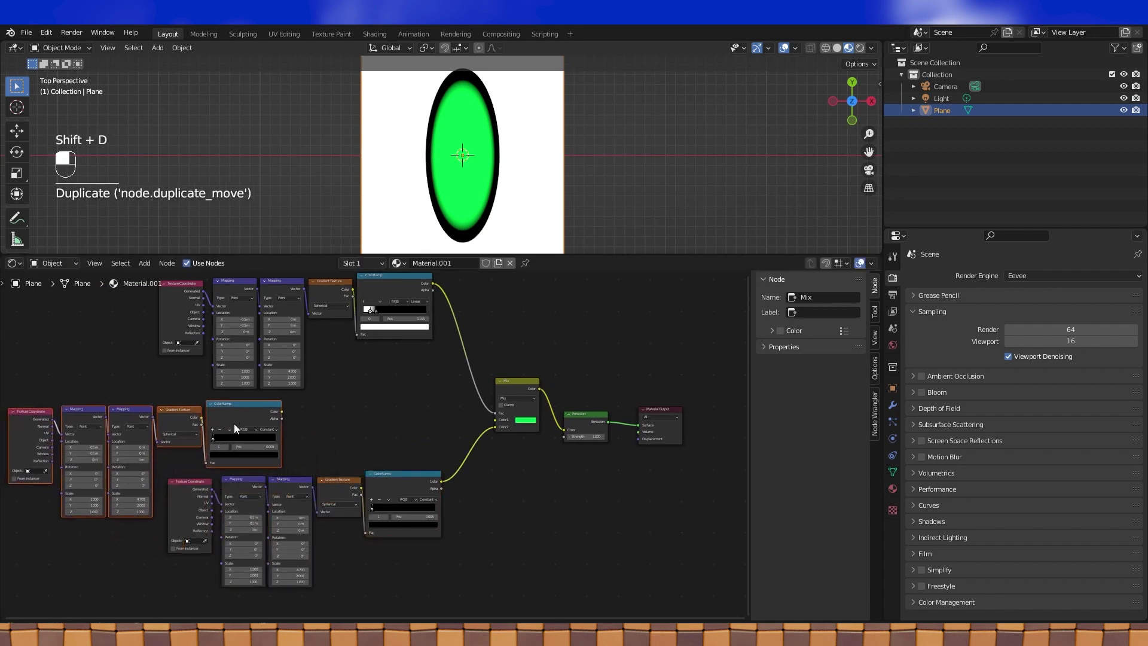
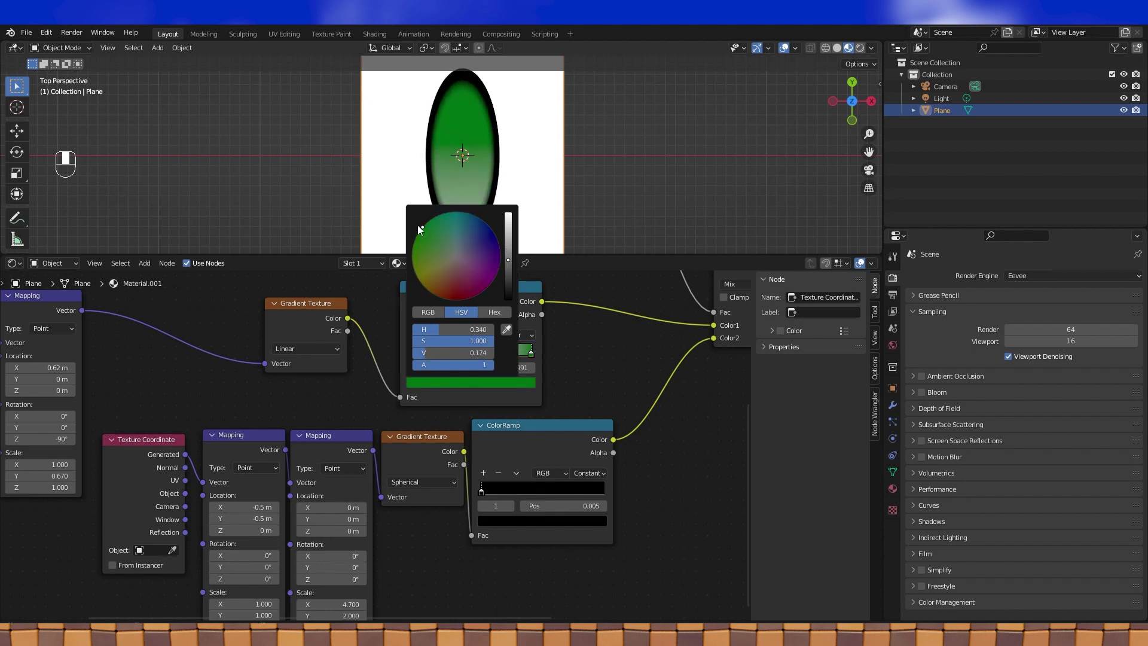
Step: Darken the ColorRamp stop's green in the colour picker for the iris gradient
click(414, 355)
drag(430, 386, 147, 363)
drag(147, 363, 430, 471)
Step: Duplicate a Mix node and place it before Emission to mix in the black pupil
middle_click(429, 471)
key(shift+d)
drag(495, 434, 524, 434)
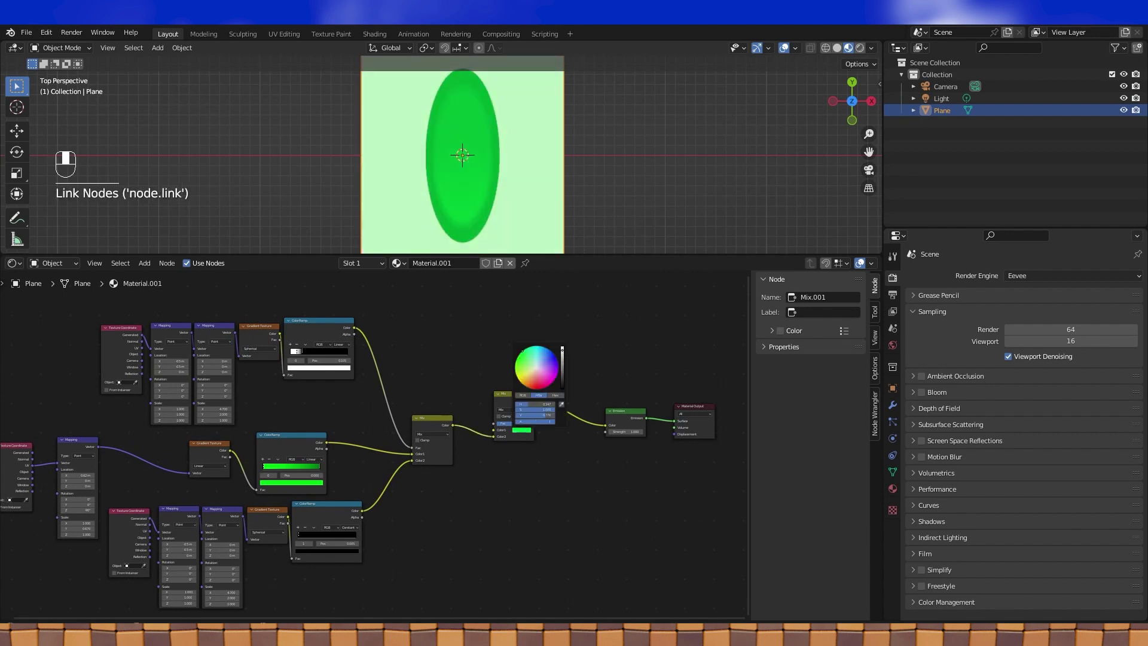
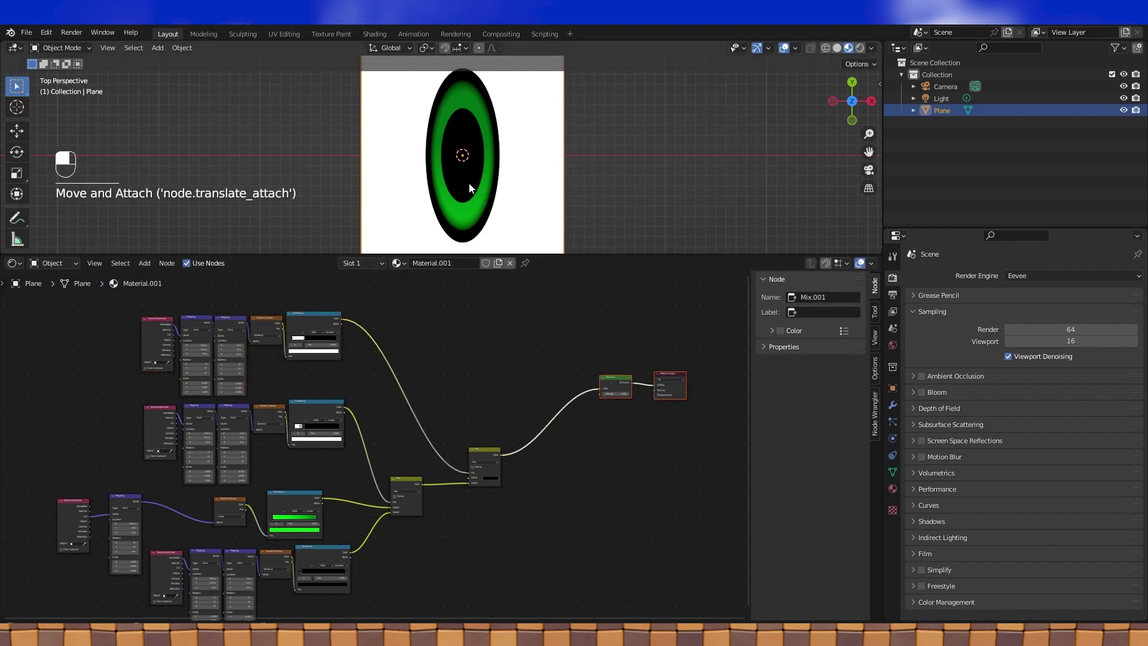
middle_click(488, 452)
Step: Add another Mix node before Emission with its colour set to white for the highlight
key(shift+d)
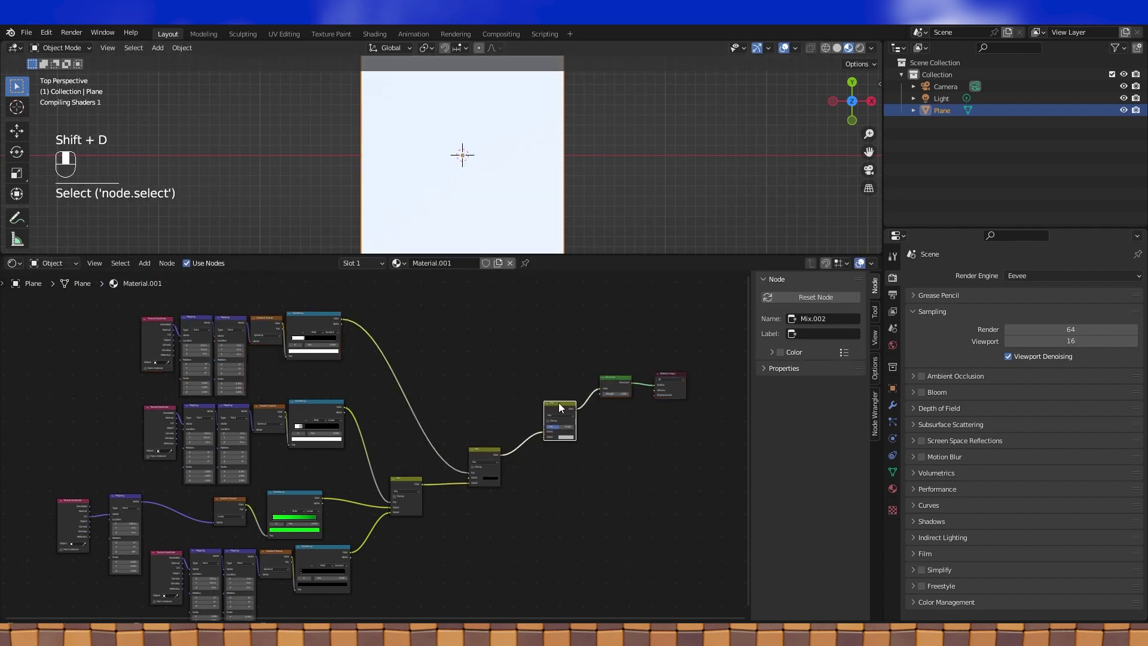
drag(547, 437, 567, 435)
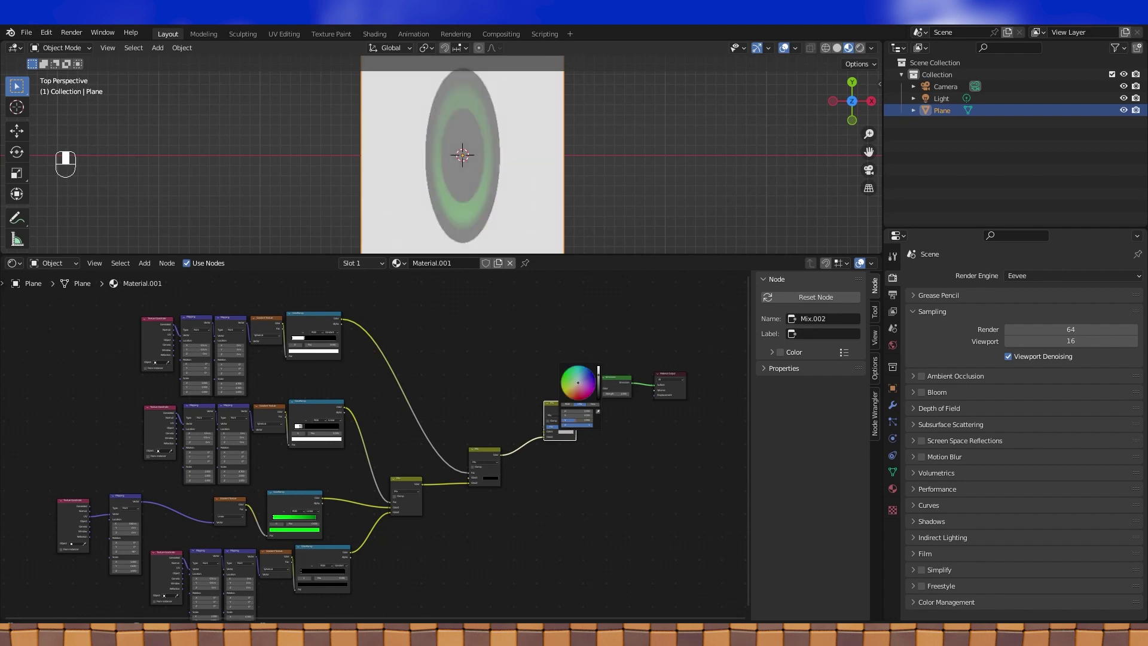
drag(564, 431, 385, 330)
Step: Duplicate the pupil's gradient and mapping nodes and connect their ramp into the highlight mix
key(shift+d)
drag(385, 331, 429, 332)
drag(428, 332, 511, 504)
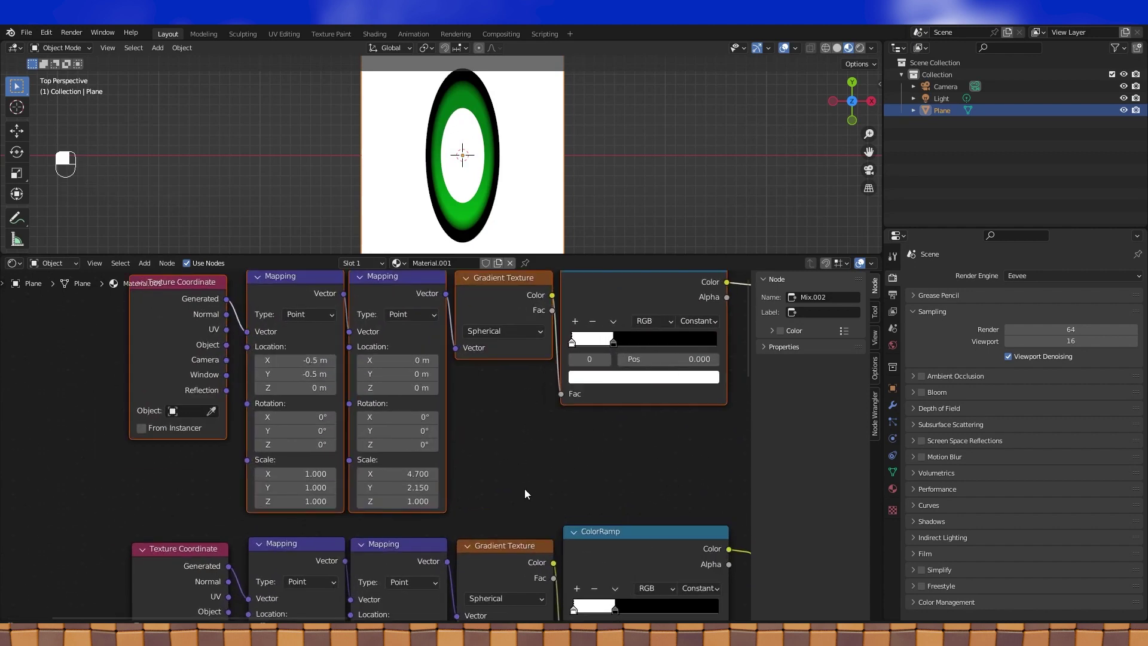
click(525, 491)
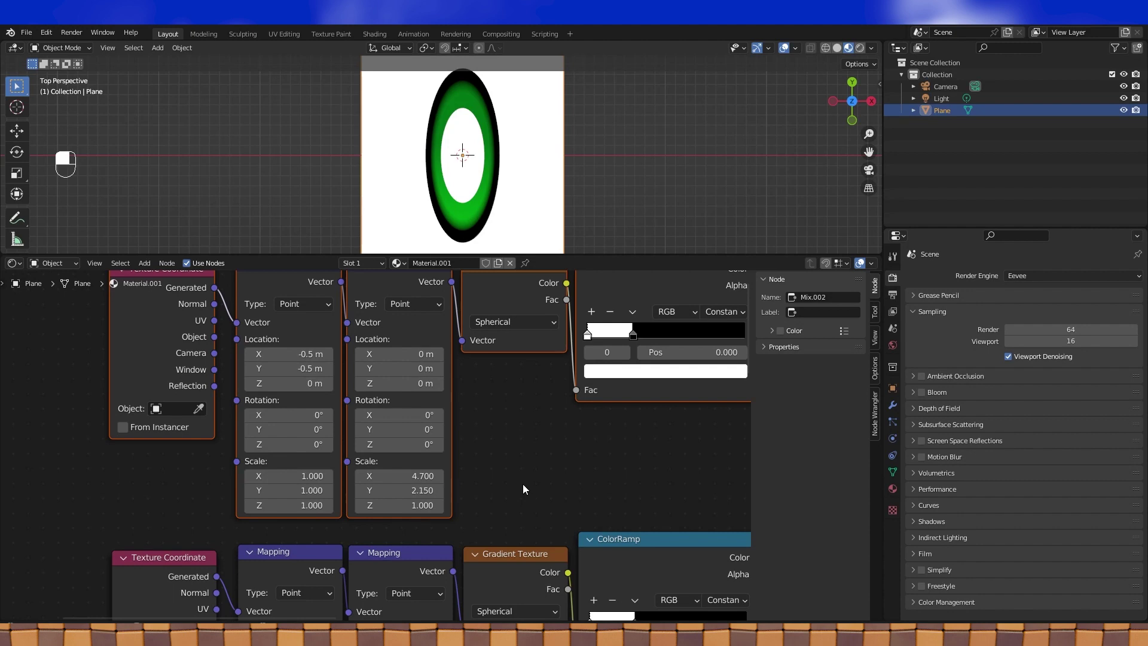
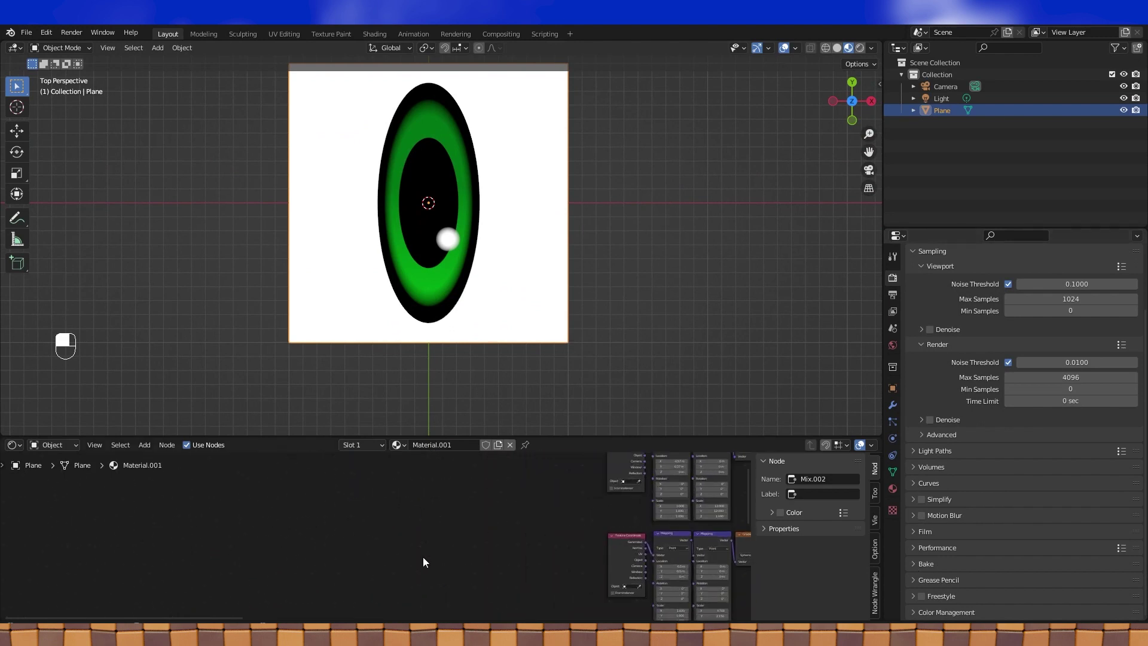
Step: Add an Image Texture node with a new image for baking
key(shift+a)
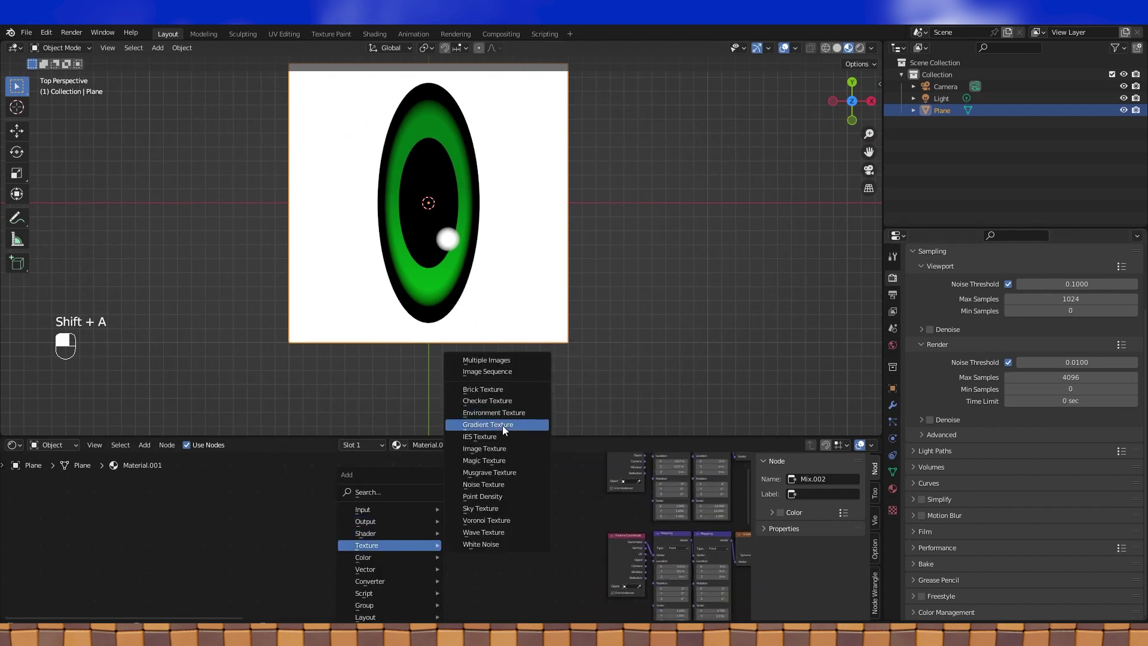
middle_click(437, 503)
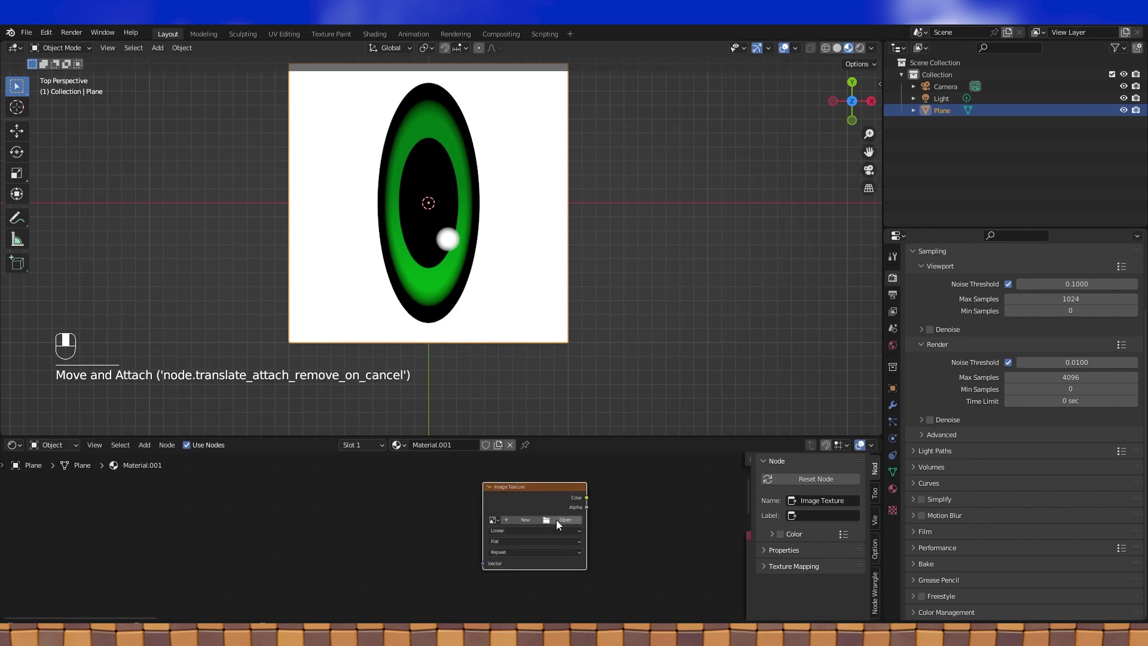
drag(527, 521, 1011, 410)
Step: Bake the eye material as Emit into the 'Sonics Eyes' image and show it in the Image Editor
drag(1011, 410, 1053, 432)
drag(1053, 432, 141, 457)
drag(139, 457, 35, 395)
Step: Return the lower area to the Shader Editor and inspect the Image Texture node with the baked image
drag(54, 449, 508, 416)
drag(508, 417, 449, 503)
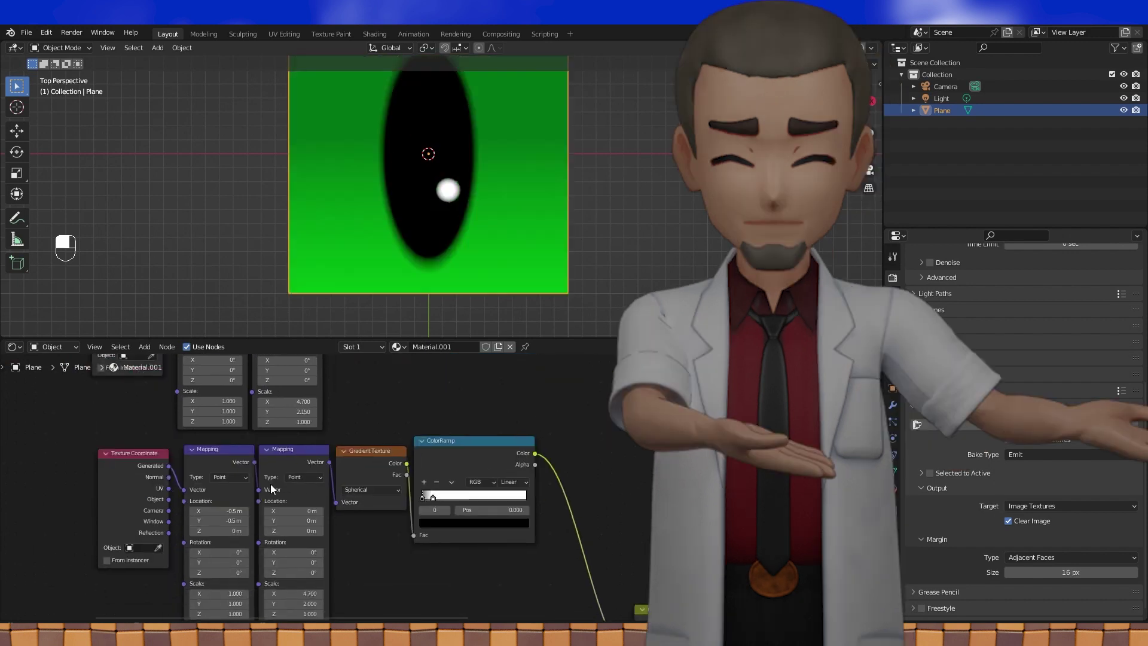